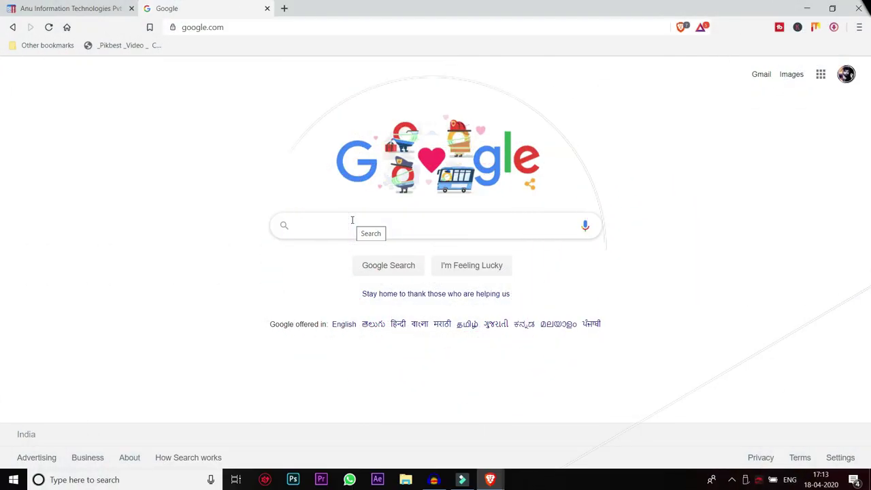
Search Google for Google Input Tools and go to its website
{"action": "type", "text": "google"}
{"action": "key", "text": "space"}
{"action": "type", "text": "input"}
{"action": "key", "text": "space"}
{"action": "key", "text": "Down"}
{"action": "key", "text": "Return"}
{"action": "left_click", "coordinate": [135, 182]}
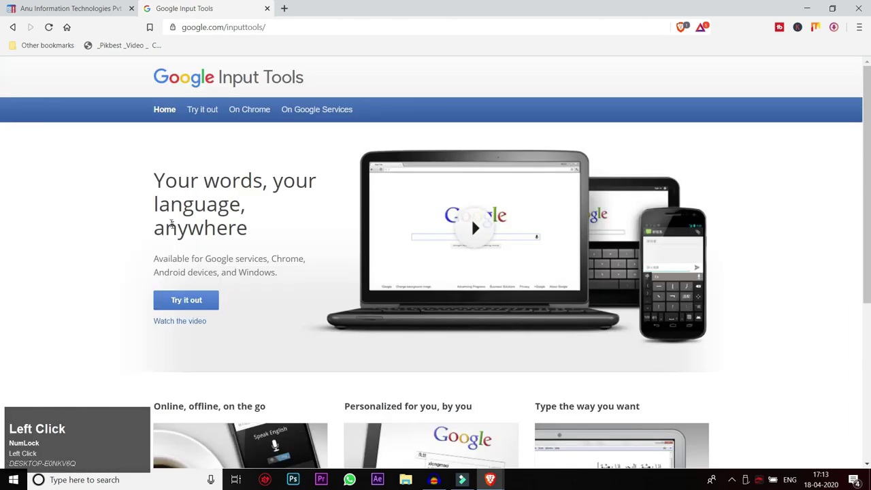
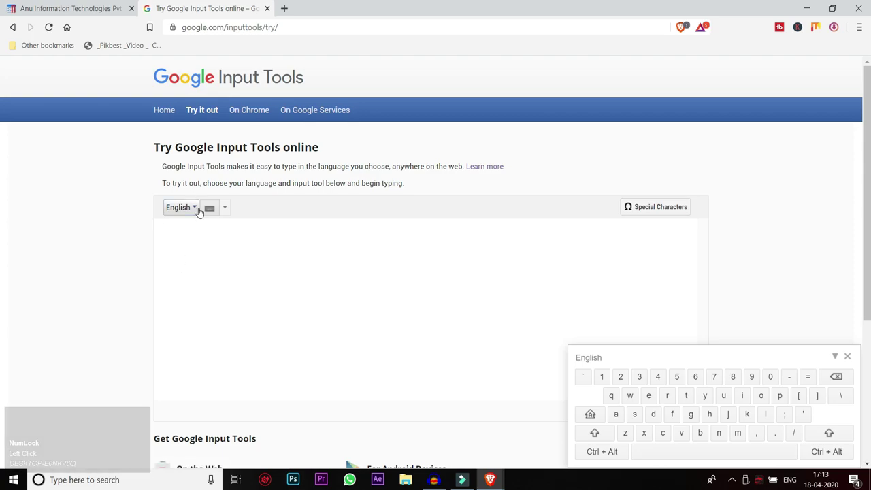
Choose Telugu from the input language list on the try-it-out page
{"action": "left_click", "coordinate": [198, 214]}
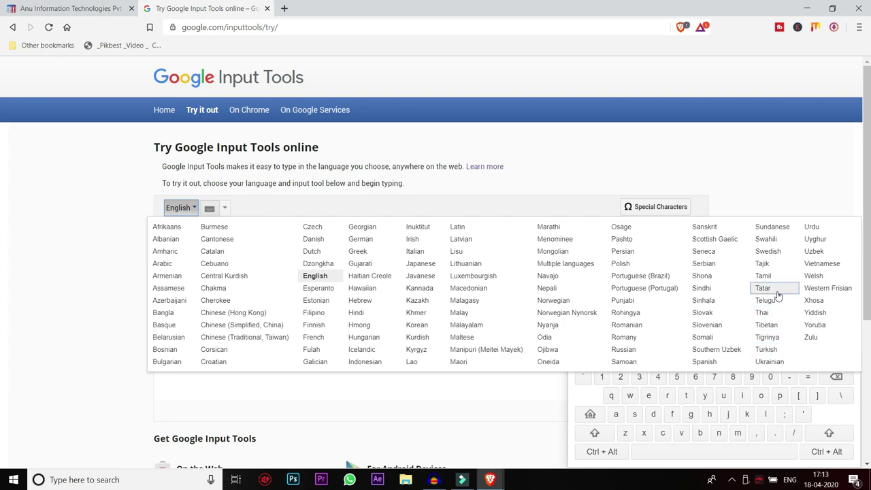
{"action": "left_click", "coordinate": [771, 303]}
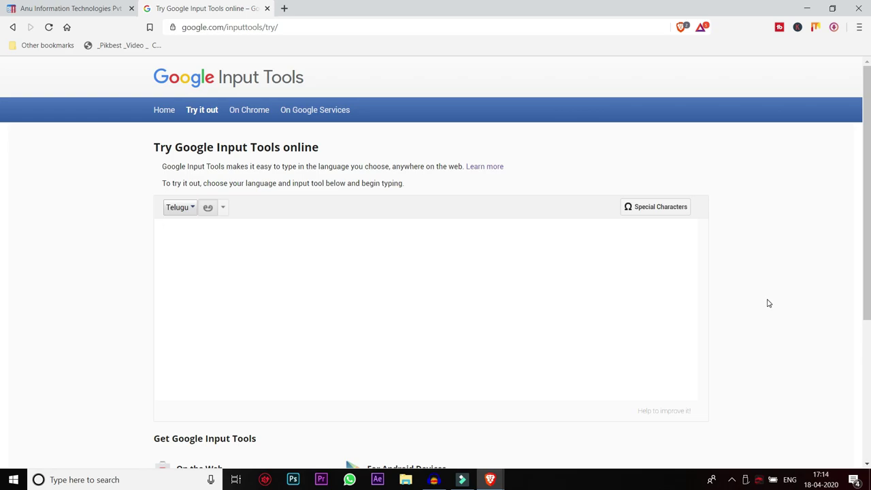
Transliterate a first Telugu line about typing in Telugu, accepting each suggested word
{"action": "type", "text": "telugu"}
{"action": "key", "text": "space"}
{"action": "type", "text": "lo"}
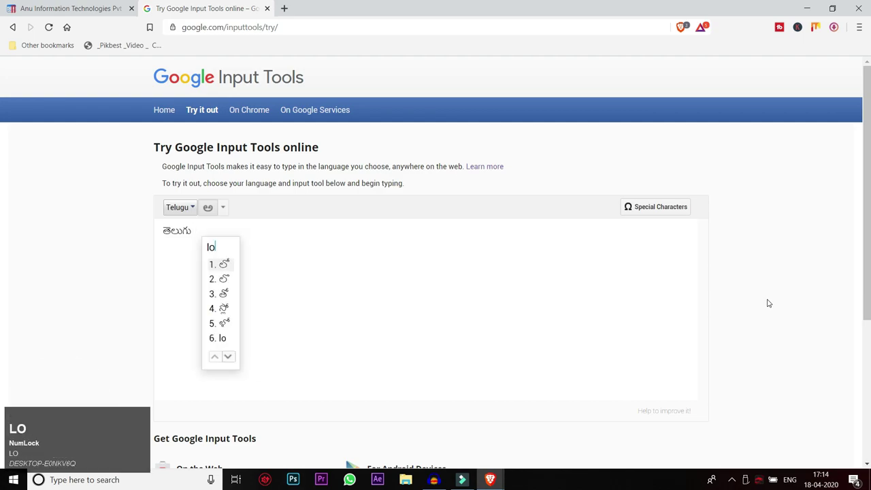
{"action": "key", "text": "Return"}
{"action": "type", "text": "type"}
{"action": "key", "text": "space"}
{"action": "key", "text": "BackSpace"}
{"action": "type", "text": "eyadam"}
{"action": "key", "text": "space"}
{"action": "type", "text": "yela"}
{"action": "key", "text": "Return"}
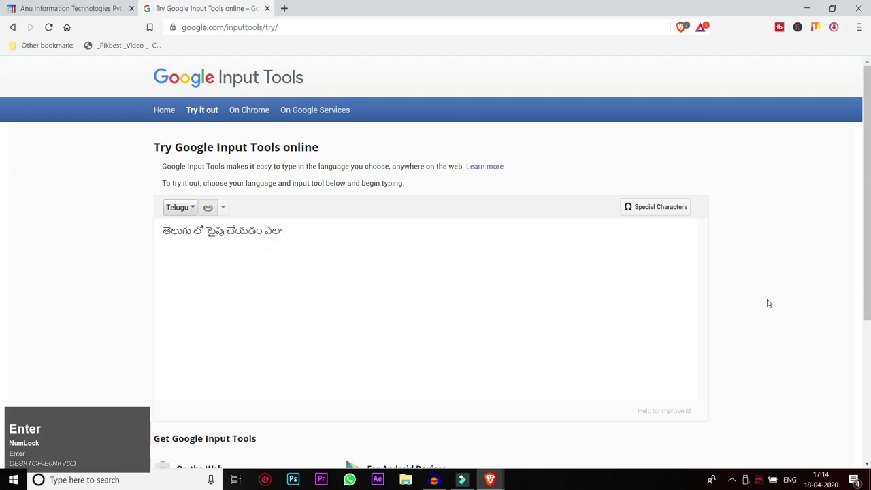
Replace it with a line on typing Telugu without any software ('yetuvanti software lekunda telugulo type cheyadam yela..')
{"action": "key", "text": "ctrl+a"}
{"action": "type", "text": "yetuvant"}
{"action": "key", "text": "space"}
{"action": "type", "text": "saa"}
{"action": "key", "text": "BackSpace"}
{"action": "type", "text": "oftwar"}
{"action": "key", "text": "space"}
{"action": "type", "text": "lekunda"}
{"action": "key", "text": "space"}
{"action": "type", "text": "telu"}
{"action": "key", "text": "space"}
{"action": "type", "text": "lo"}
{"action": "key", "text": "space"}
{"action": "type", "text": "type"}
{"action": "key", "text": "space"}
{"action": "type", "text": "cheyda"}
{"action": "key", "text": "BackSpace"}
{"action": "type", "text": "adam"}
{"action": "key", "text": "space"}
{"action": "type", "text": "yela"}
{"action": "type", "text": ".."}
Rewrite the line as 'suluvuga telugulo type cheyadam yela' and move on to a browser window on Google
{"action": "key", "text": "ctrl+a"}
{"action": "type", "text": "suluvuga"}
{"action": "key", "text": "Return"}
{"action": "type", "text": "telugulo"}
{"action": "key", "text": "space"}
{"action": "type", "text": "type"}
{"action": "key", "text": "space"}
{"action": "type", "text": "cheyadam"}
{"action": "key", "text": "space"}
{"action": "type", "text": "yela"}
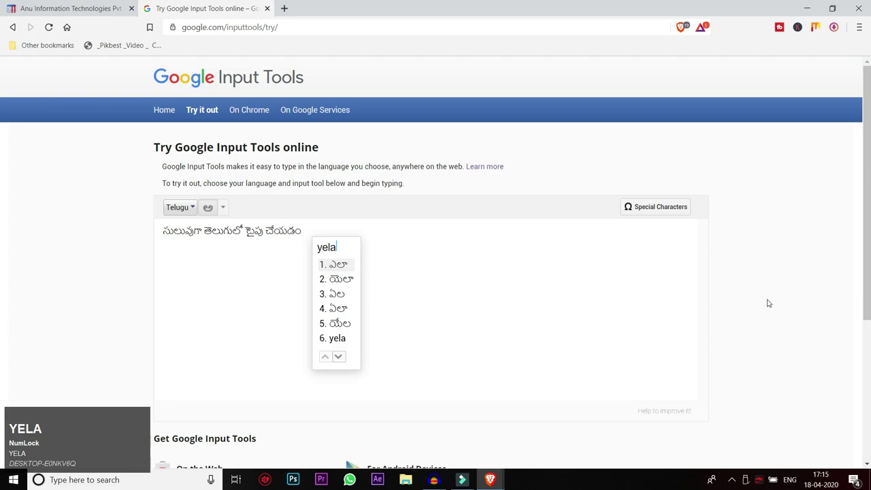
{"action": "key", "text": "Return"}
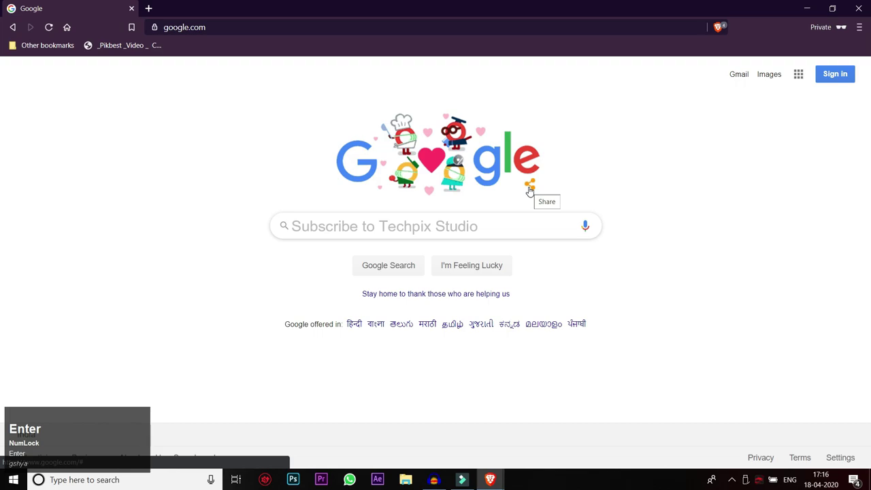
Enter anufonts.com in the address bar and load the ANU Fonts website
{"action": "key", "text": "f"}
{"action": "key", "text": "BackSpace"}
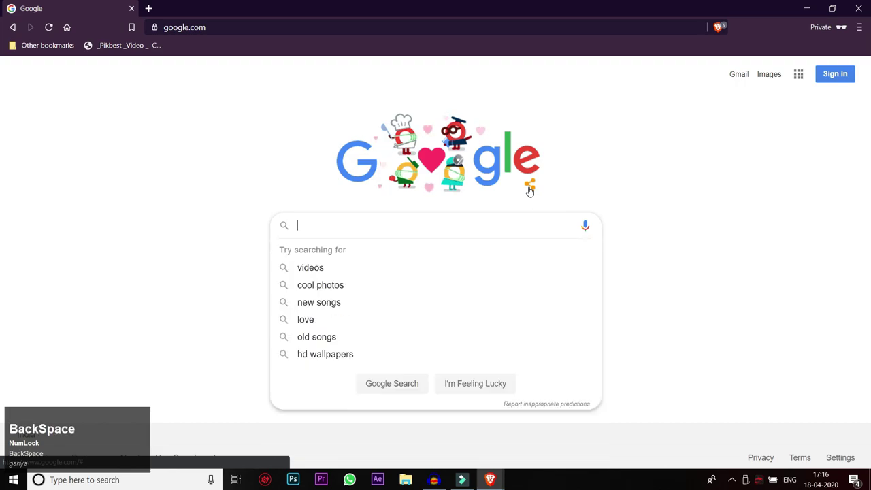
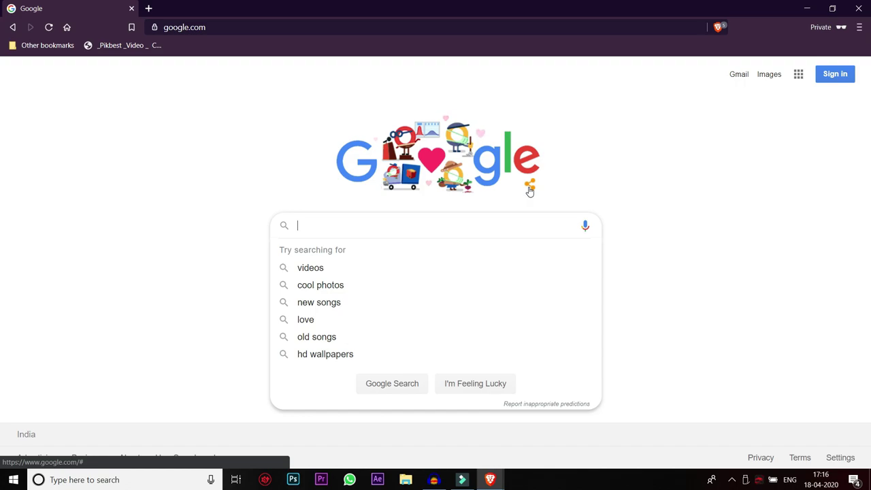
{"action": "key", "text": "space"}
{"action": "type", "text": "t"}
{"action": "key", "text": "space"}
{"action": "type", "text": "a"}
{"action": "key", "text": "Down"}
{"action": "key", "text": "space"}
{"action": "key", "text": "Return"}
From the Languages menu go to the Telugu fonts page
{"action": "left_click", "coordinate": [127, 180]}
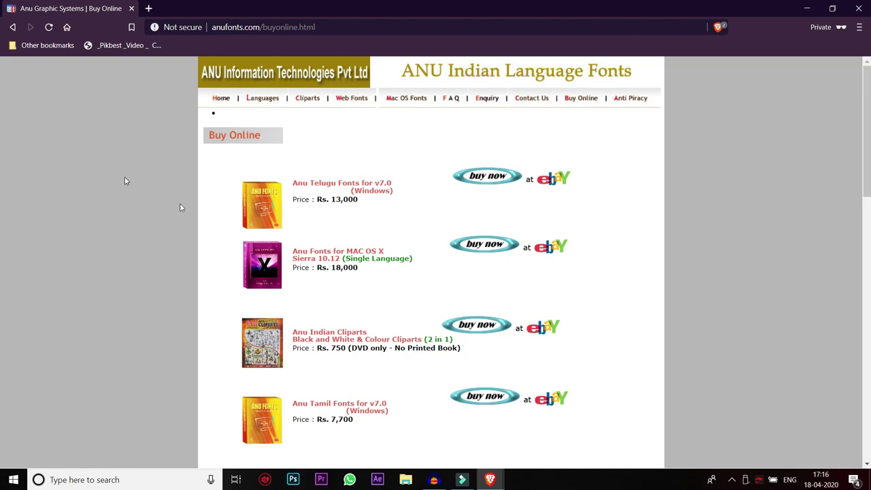
{"action": "left_click_drag", "start_coordinate": [339, 207], "coordinate": [385, 210]}
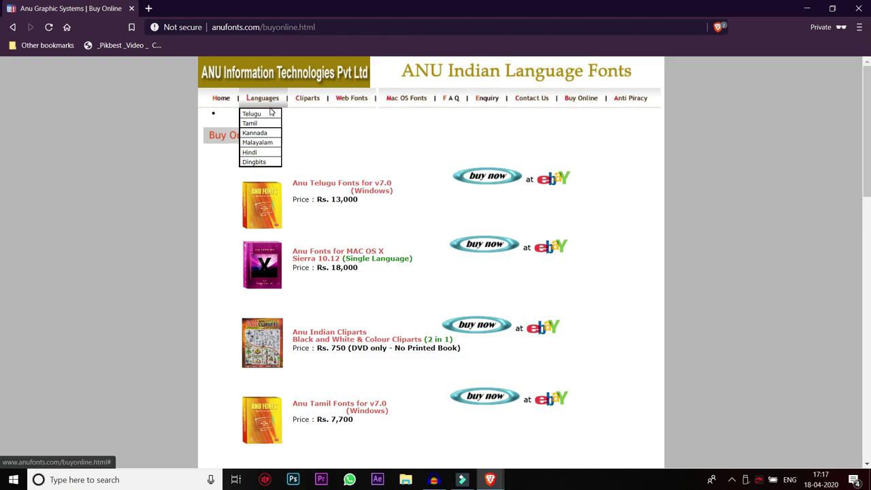
{"action": "left_click", "coordinate": [459, 68]}
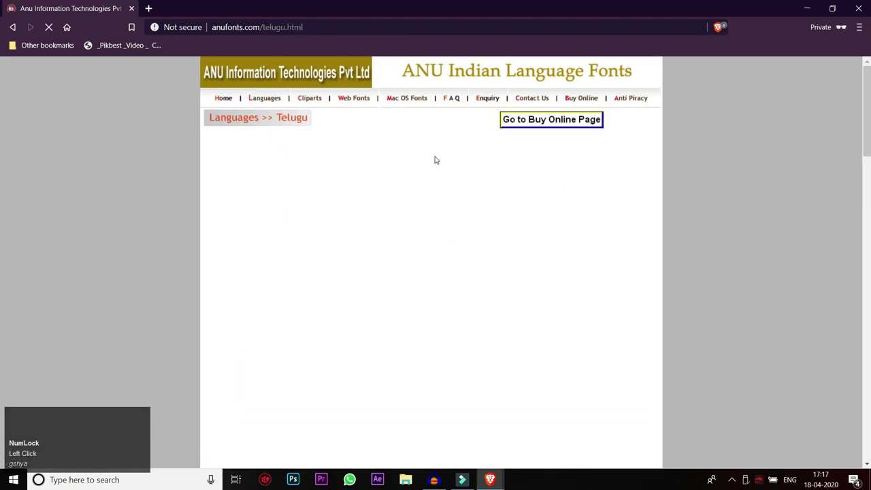
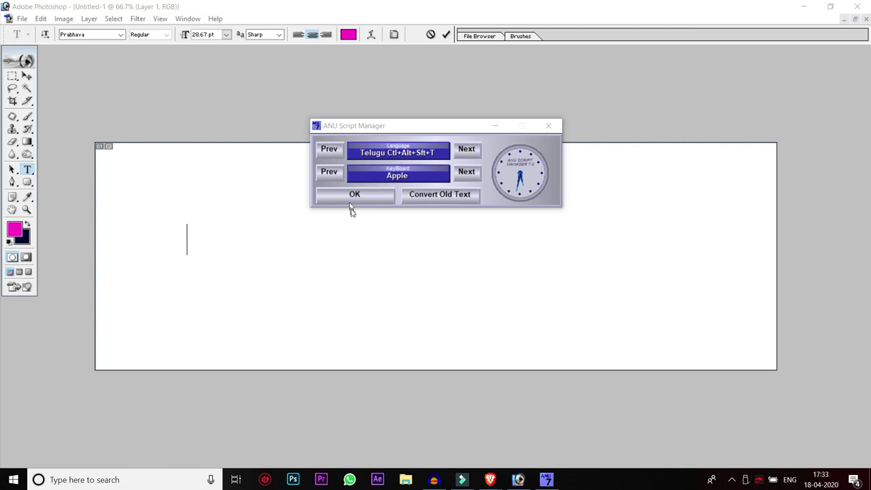
Confirm the Telugu script settings in the ANU dialog
{"action": "left_click", "coordinate": [373, 203]}
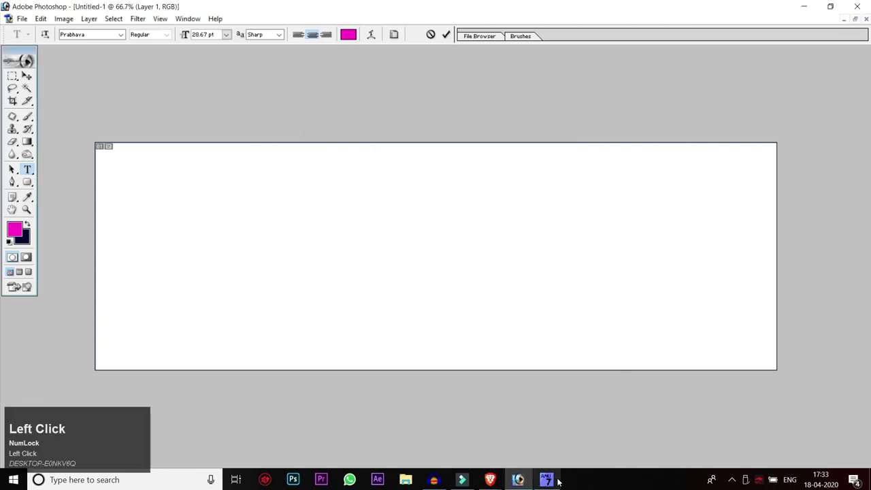
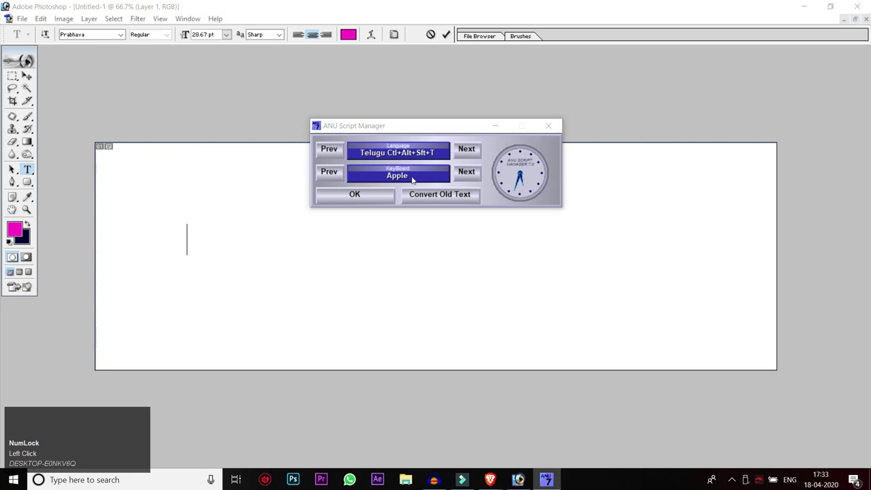
{"action": "left_click", "coordinate": [384, 197]}
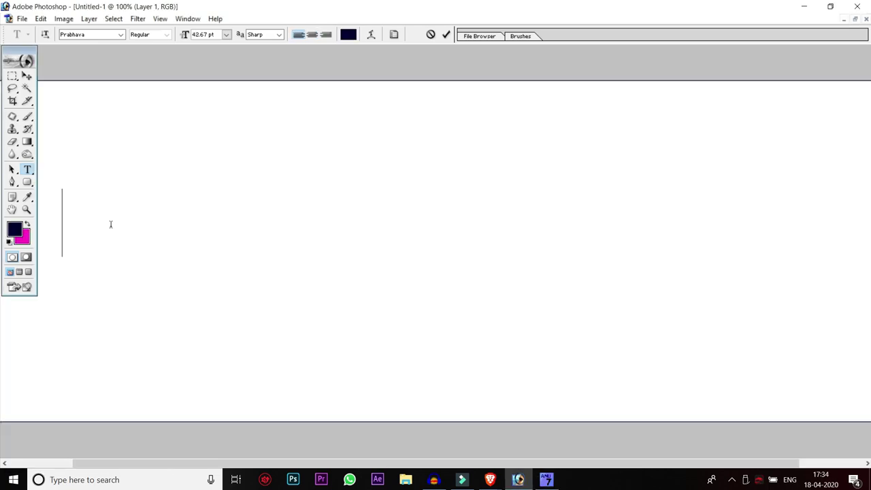
Finish the Telugu heading 'తెలుగు లో టైప్ చేయడం ఎలా..?' and begin a second line
{"action": "type", "text": "gshyai"}
{"action": "key", "text": "space"}
{"action": "key", "text": "space"}
{"action": "key", "text": "shift+h"}
{"action": "key", "text": "space"}
{"action": "key", "text": "space"}
{"action": "type", "text": "u"}
{"action": "key", "text": "shift+."}
{"action": "key", "text": "Return"}
{"action": "key", "text": "'"}
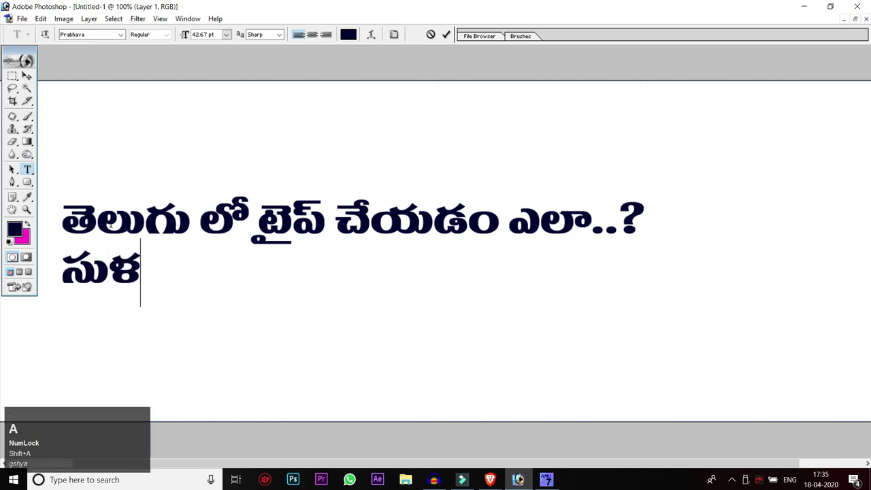
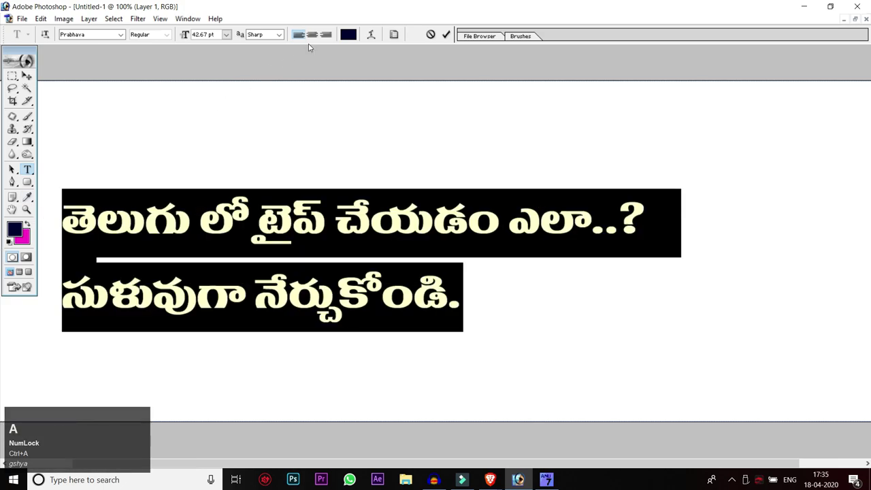
Scroll the ANU Fonts Telugu page to the second page of samples with Amrutha and Saagari
{"action": "left_click_drag", "start_coordinate": [320, 39], "coordinate": [384, 264]}
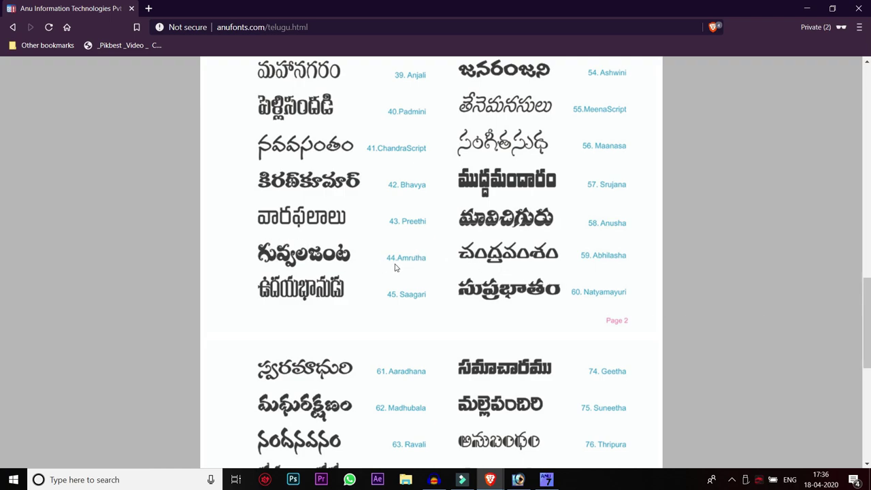
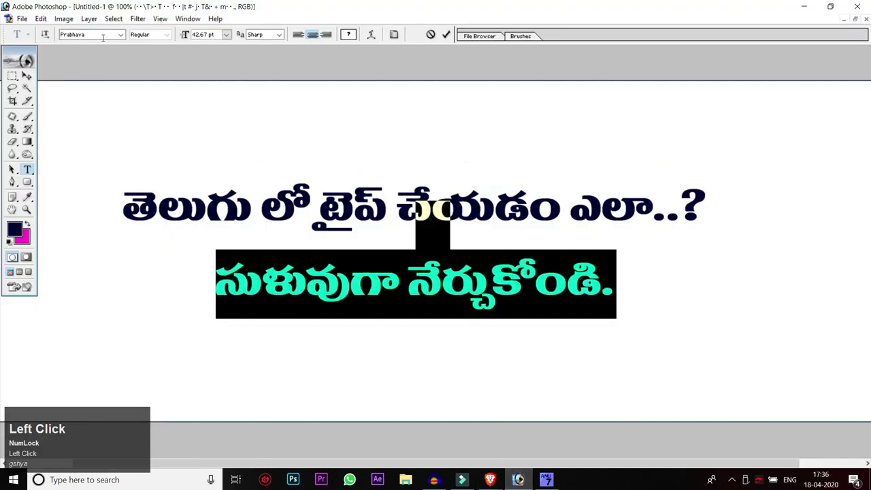
Set the second title line 'సులువుగా నేర్చుకోండి.' in the Amrutha font and commit the edit
{"action": "type", "text": "am"}
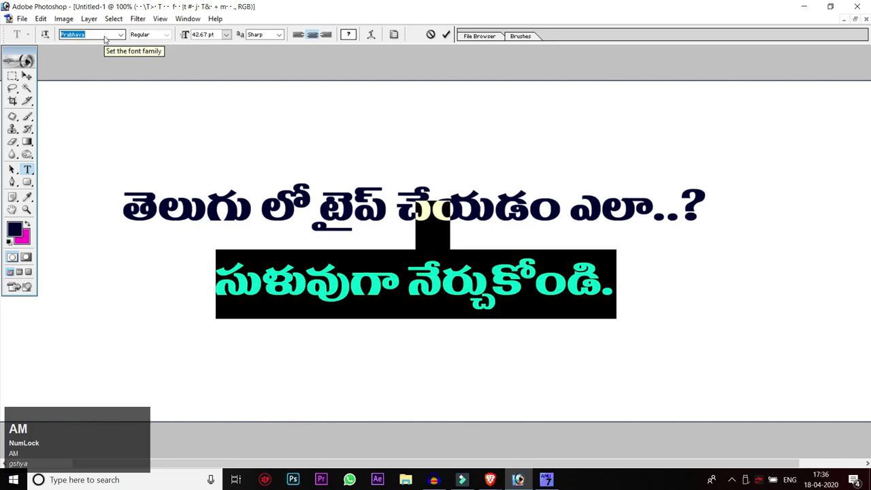
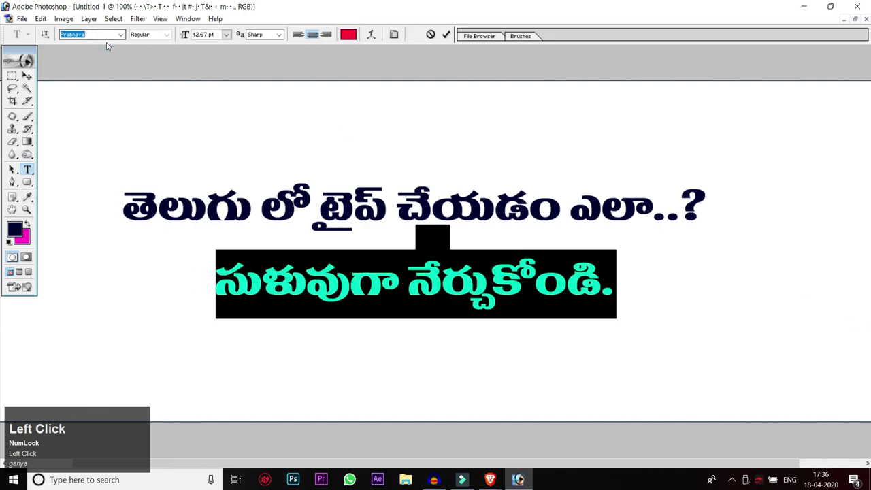
{"action": "type", "text": "mrha"}
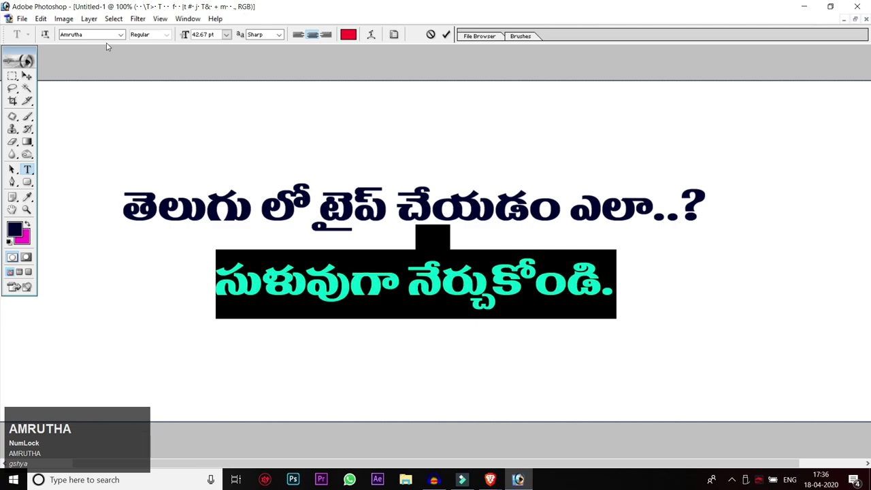
{"action": "key", "text": "Return"}
{"action": "key", "text": "ctrl+z"}
{"action": "key", "text": "ctrl+z"}
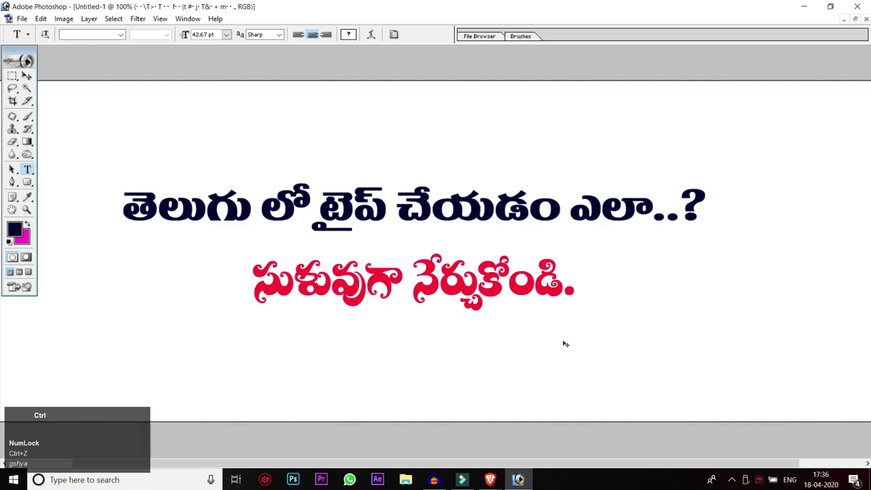
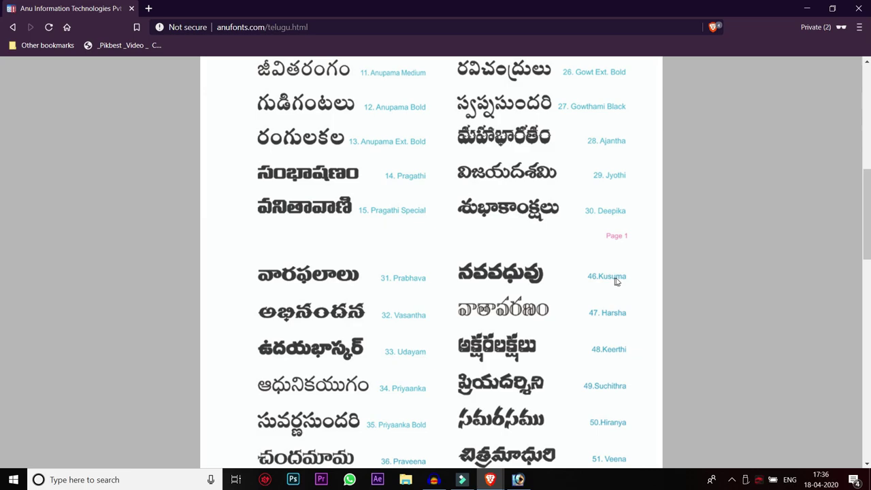
Back in the title artwork, set the first words of line one in the Kusuma font
{"action": "key", "text": "alt+Num_Lock"}
{"action": "key", "text": "alt+Tab"}
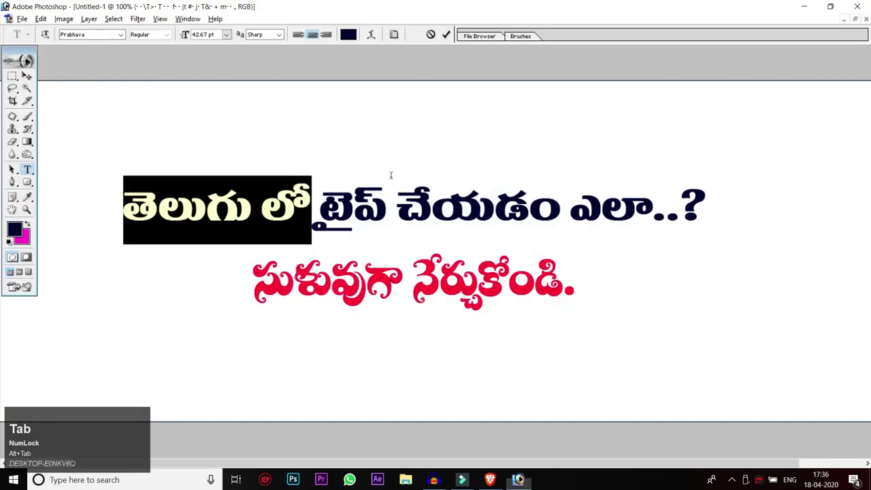
{"action": "left_click", "coordinate": [127, 32]}
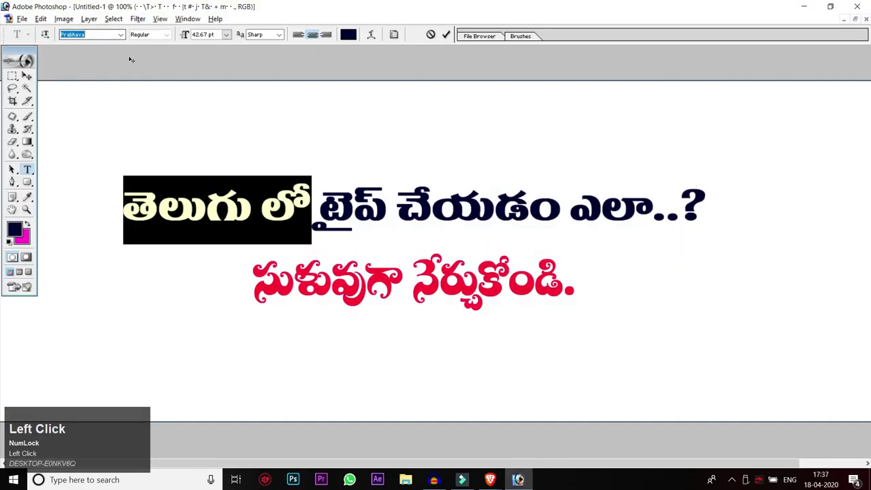
{"action": "type", "text": "kusuma"}
{"action": "key", "text": "Return"}
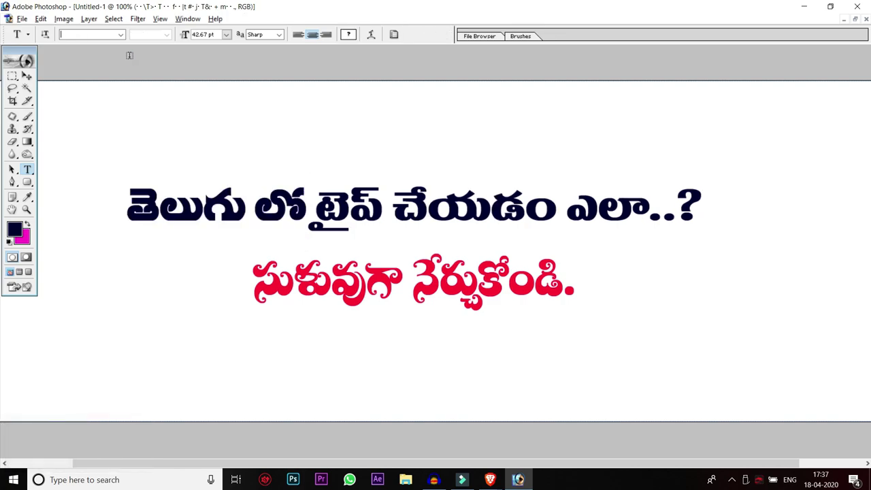
After checking the font catalogue, set the third word in the Ajantha font
{"action": "key", "text": "alt+Tab"}
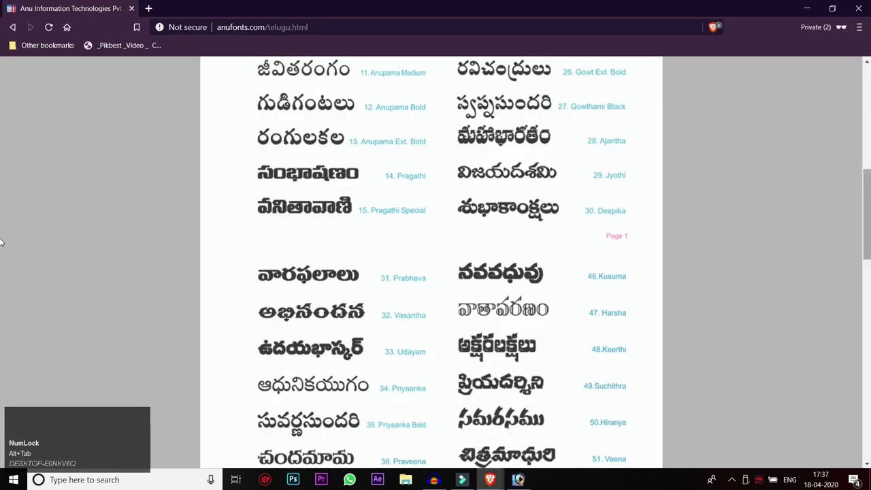
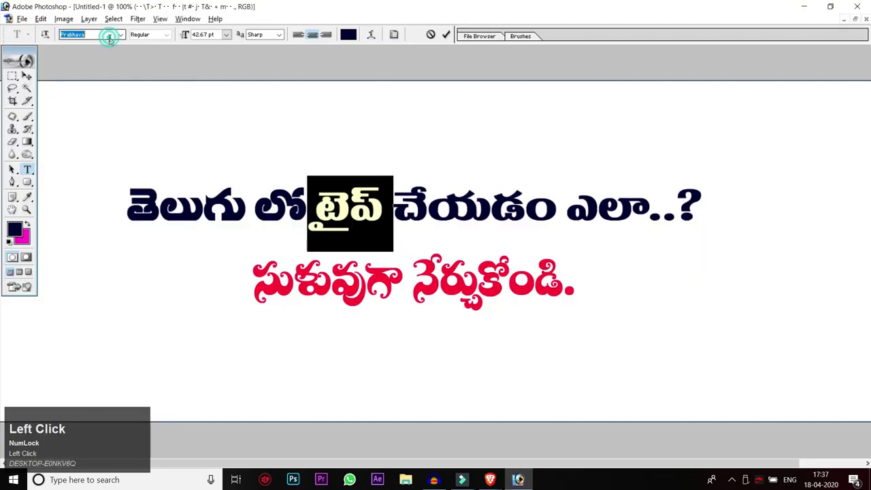
{"action": "type", "text": "ajantha"}
{"action": "key", "text": "Return"}
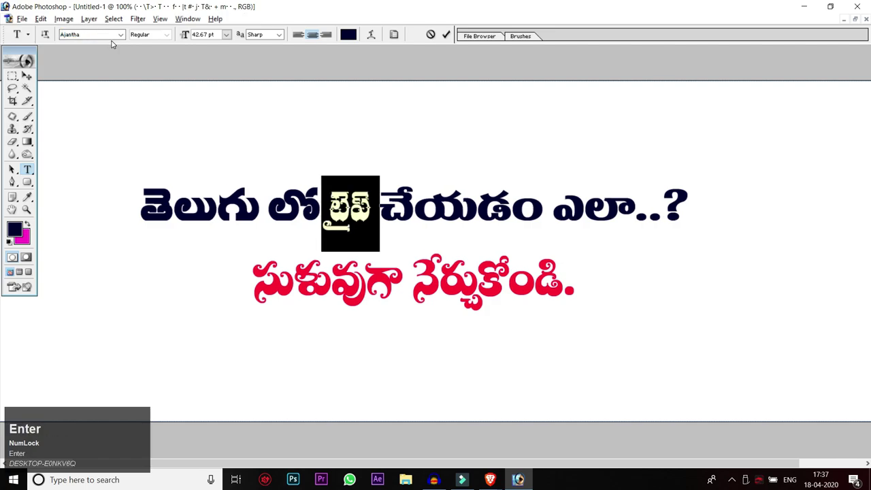
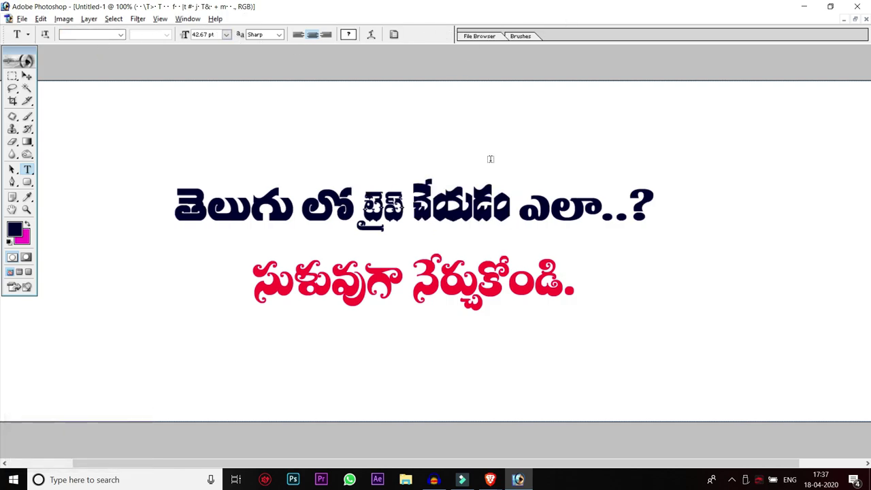
Select the remaining words 'ఎలా..?' and set them in the Vasundhara font
{"action": "left_click_drag", "start_coordinate": [518, 207], "coordinate": [96, 37]}
{"action": "type", "text": "vasundha"}
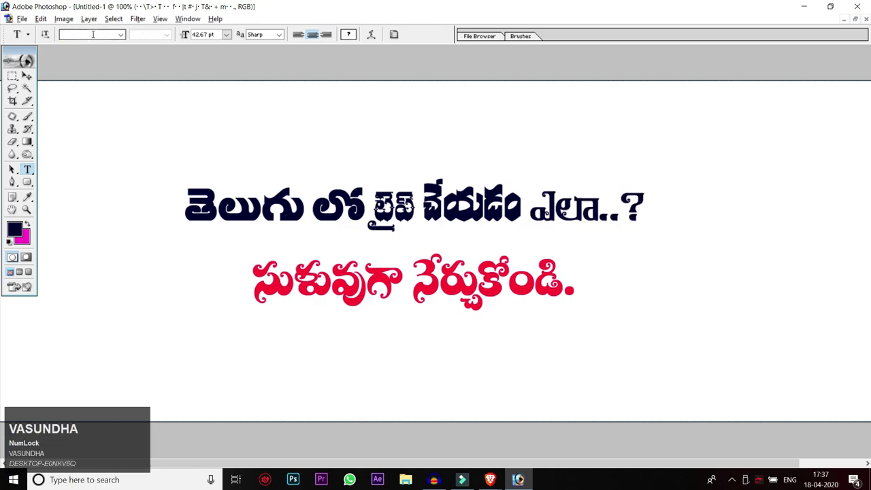
{"action": "type", "text": "VASUNDHA"}
{"action": "key", "text": "ctrl+Num_Lock"}
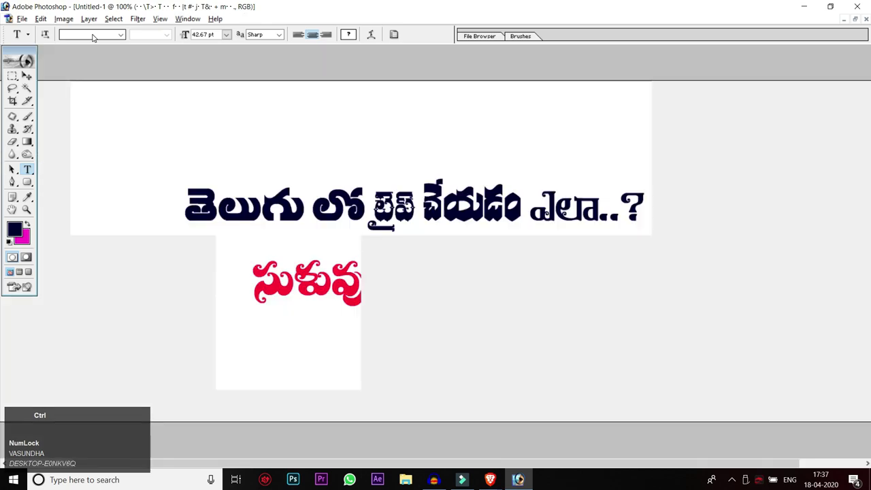
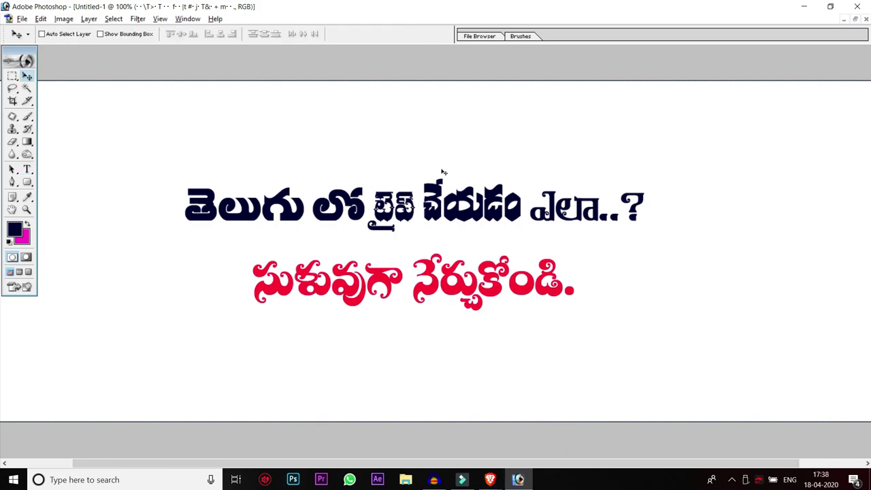
Delete the title text layers to clear the canvas
{"action": "right_click", "coordinate": [412, 219]}
{"action": "left_click", "coordinate": [426, 230]}
{"action": "key", "text": "alt+l"}
Start a new text layer with the Type tool and bring up ANU Script Manager set to Telugu/Apple
{"action": "left_click", "coordinate": [33, 172]}
{"action": "key", "text": "ctrl+shift+n"}
{"action": "left_click", "coordinate": [253, 176]}
{"action": "left_click", "coordinate": [140, 181]}
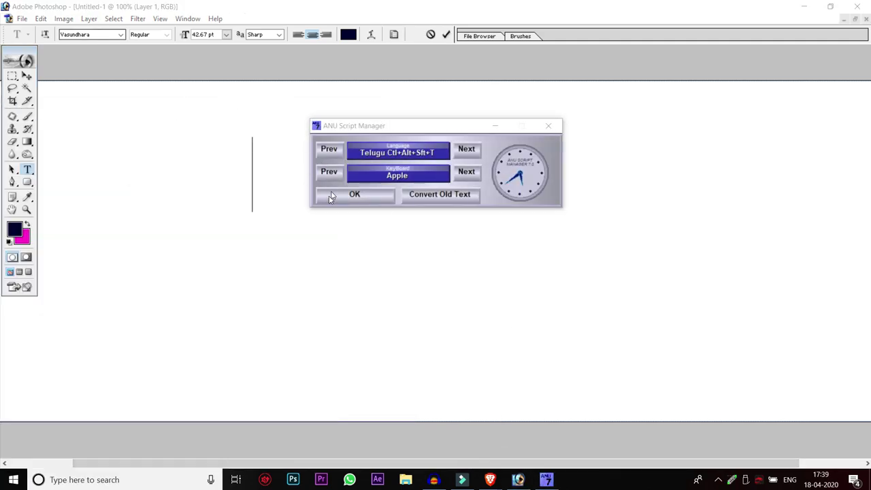
Type the word అమ్మ in Vasundhara on the blank canvas followed by a space
{"action": "left_click", "coordinate": [327, 201]}
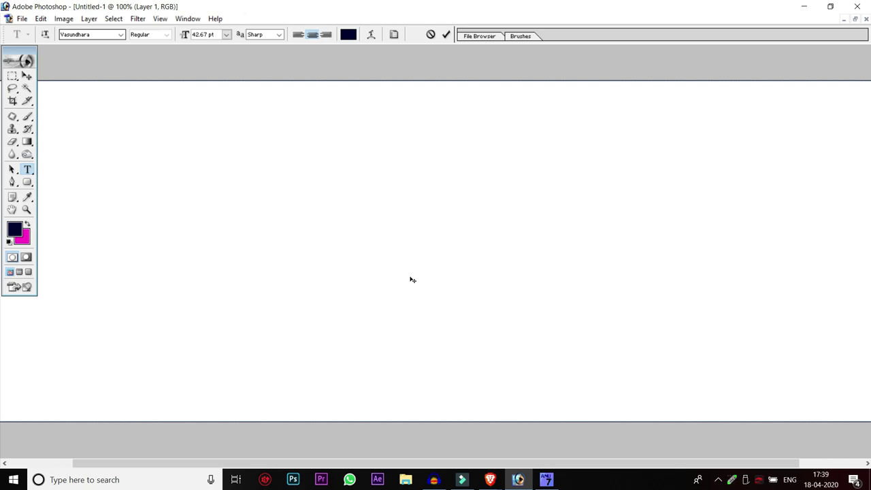
{"action": "key", "text": "q"}
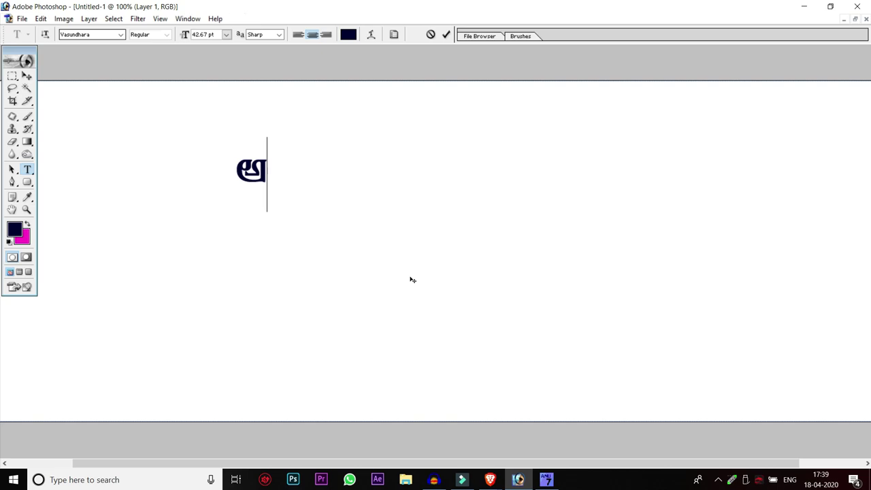
{"action": "key", "text": "b"}
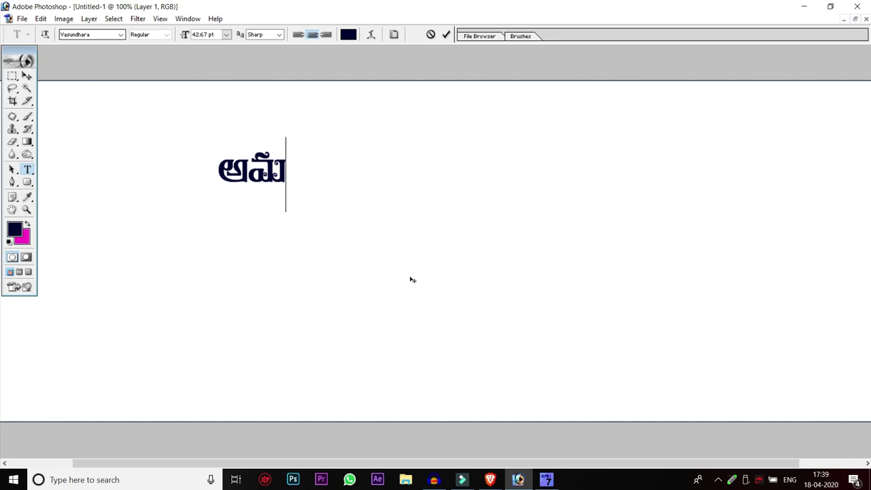
{"action": "key", "text": "h"}
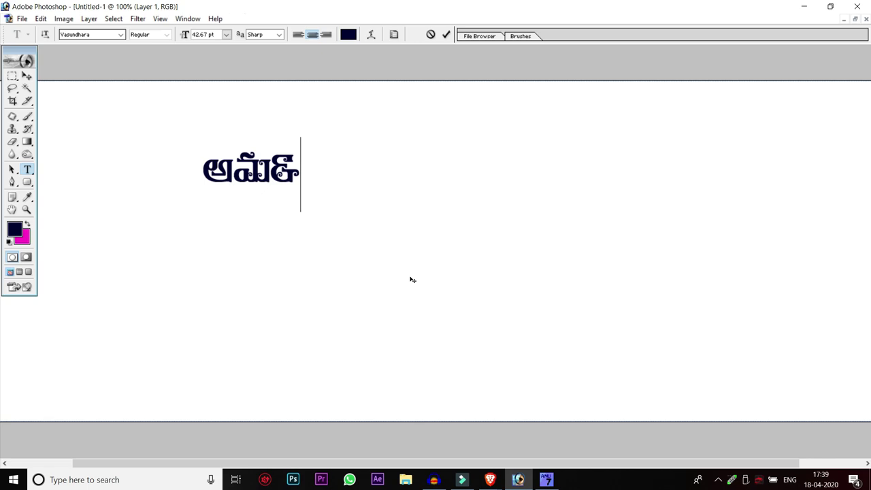
{"action": "key", "text": "b"}
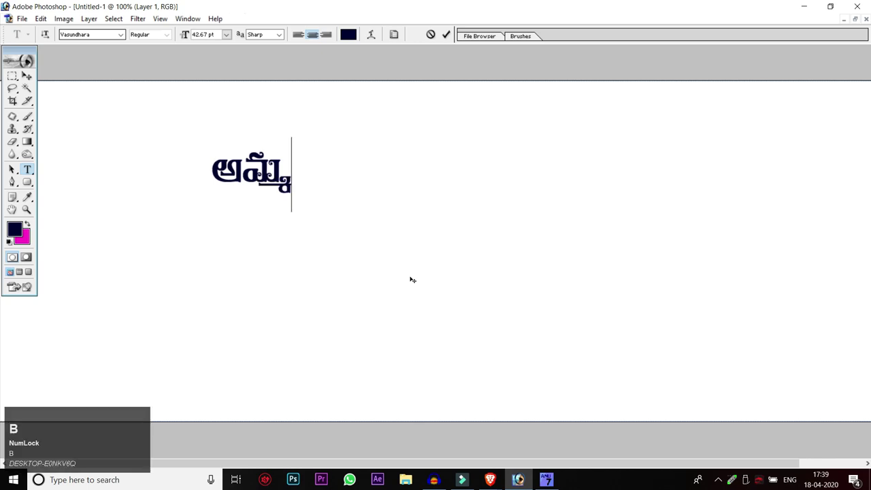
{"action": "key", "text": "space"}
{"action": "key", "text": "space"}
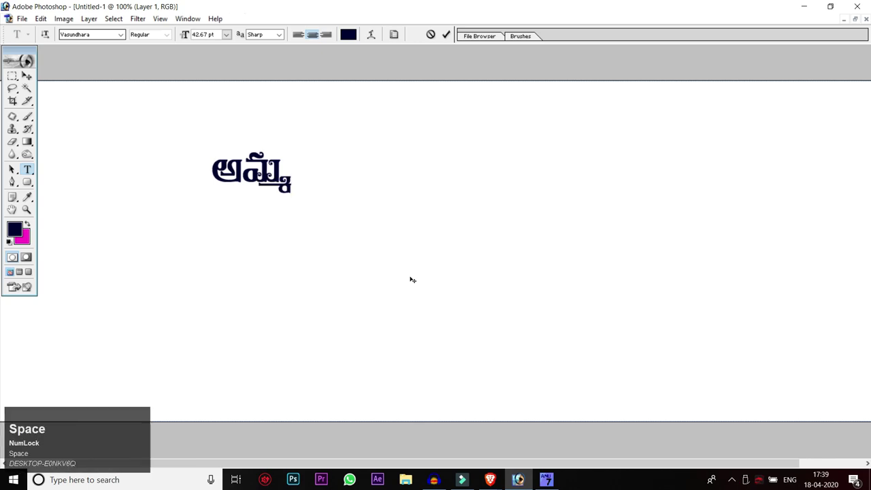
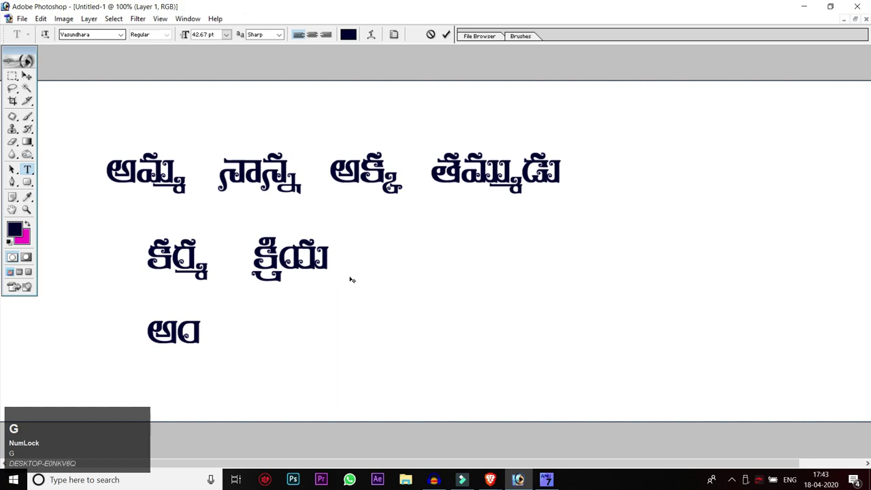
Add అః after అం on the third line and start a fourth line
{"action": "key", "text": "space"}
{"action": "key", "text": "q"}
{"action": "key", "text": "q"}
{"action": "key", "text": "shift+g"}
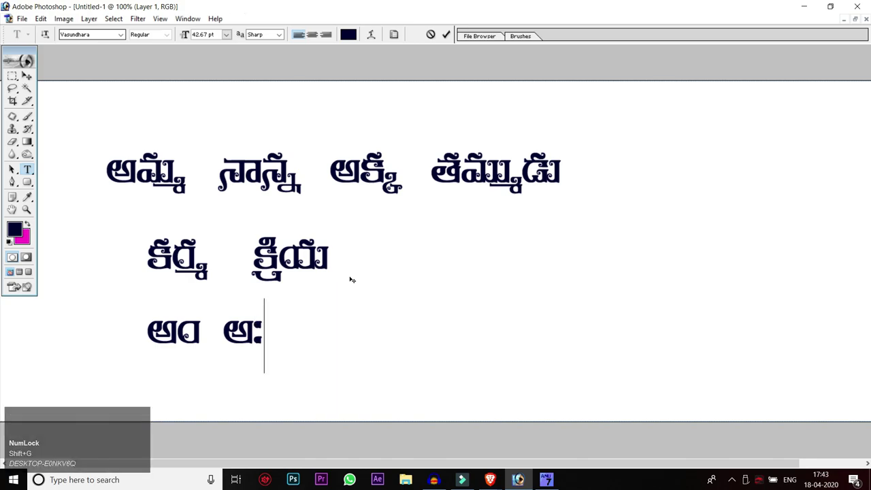
{"action": "key", "text": "Return"}
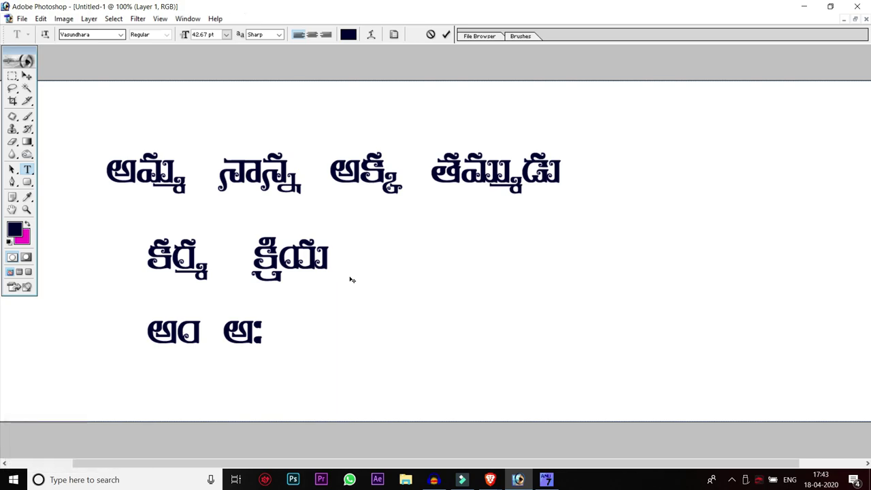
{"action": "key", "text": "Return"}
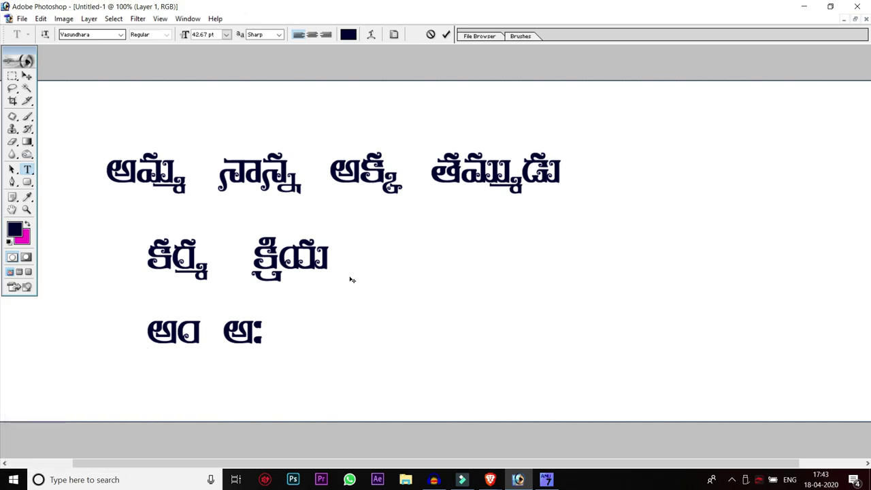
{"action": "key", "text": "BackSpace"}
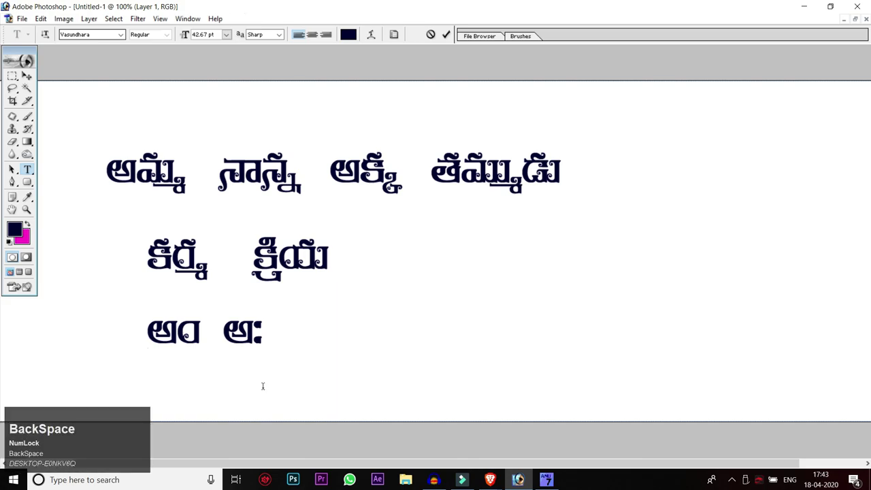
Type the two Telugu practice words of the fourth line separated by a space
{"action": "key", "text": "shift+f"}
{"action": "key", "text": "e"}
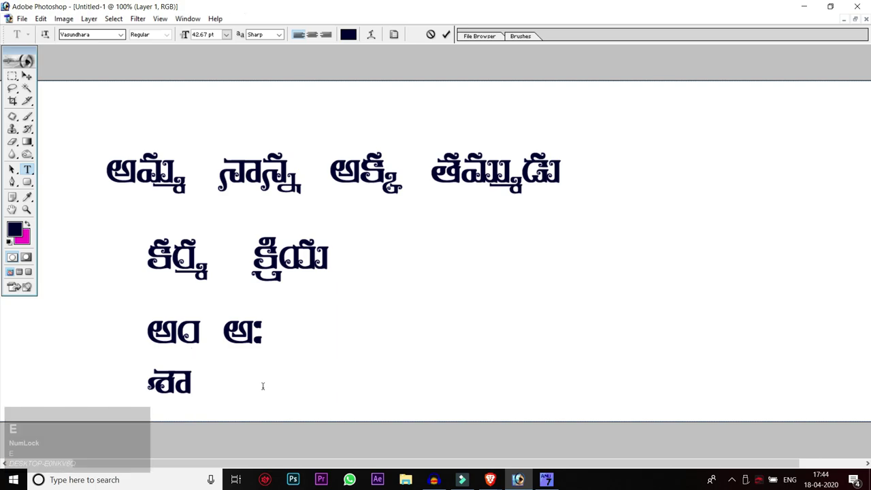
{"action": "key", "text": "h"}
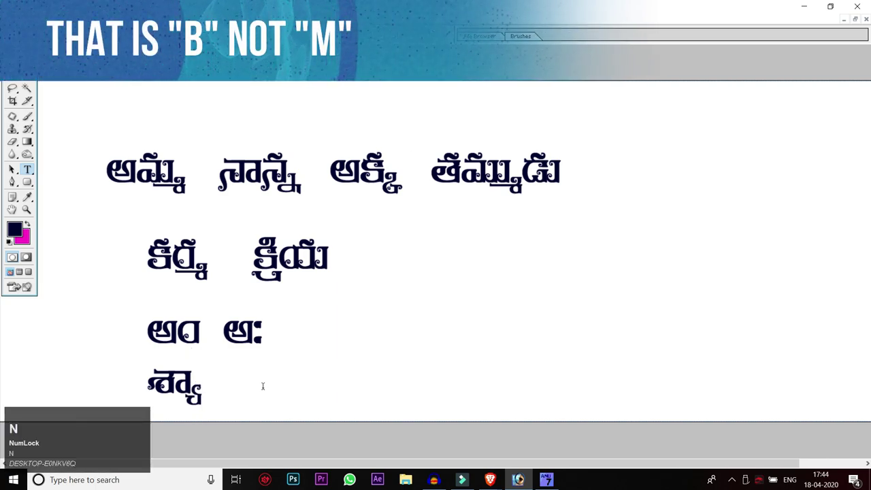
{"action": "key", "text": "b"}
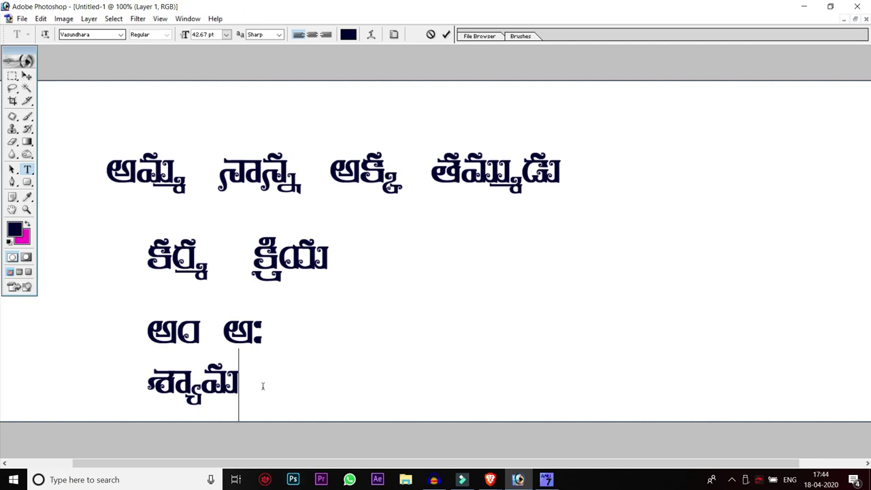
{"action": "key", "text": "b"}
{"action": "key", "text": "shift+h"}
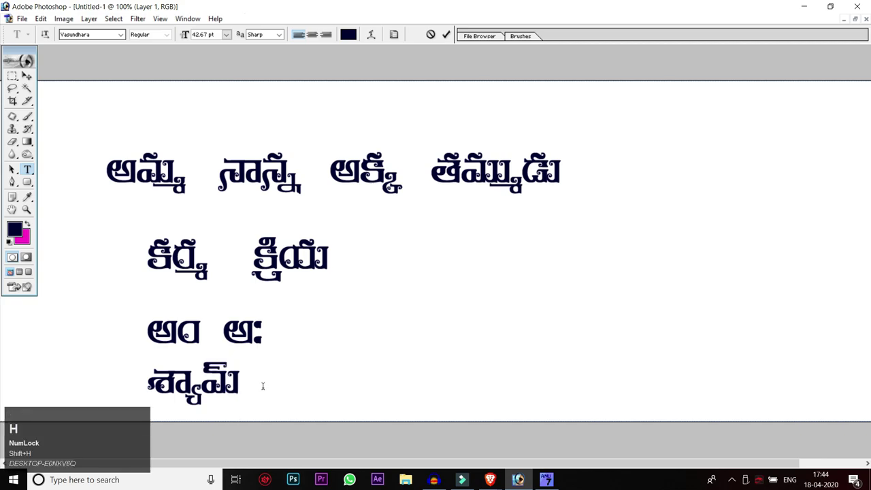
{"action": "key", "text": "space"}
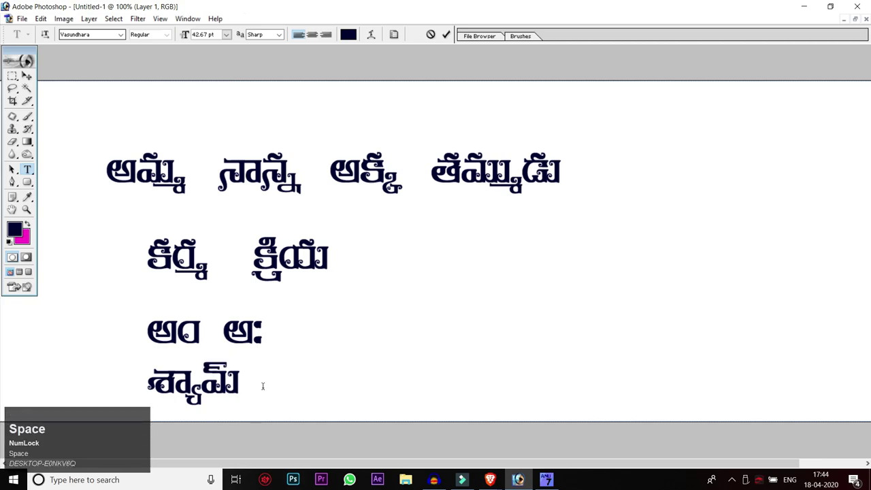
{"action": "key", "text": "/"}
{"action": "key", "text": "x"}
{"action": "key", "text": "shift+d"}
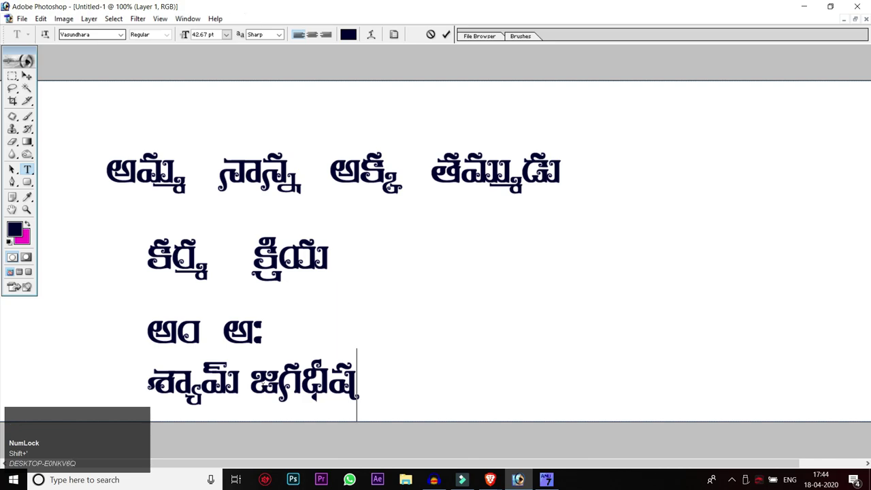
Commit the finished practice text and switch to the Move tool
{"action": "key", "text": "shift+'"}
{"action": "key", "text": "shift+h"}
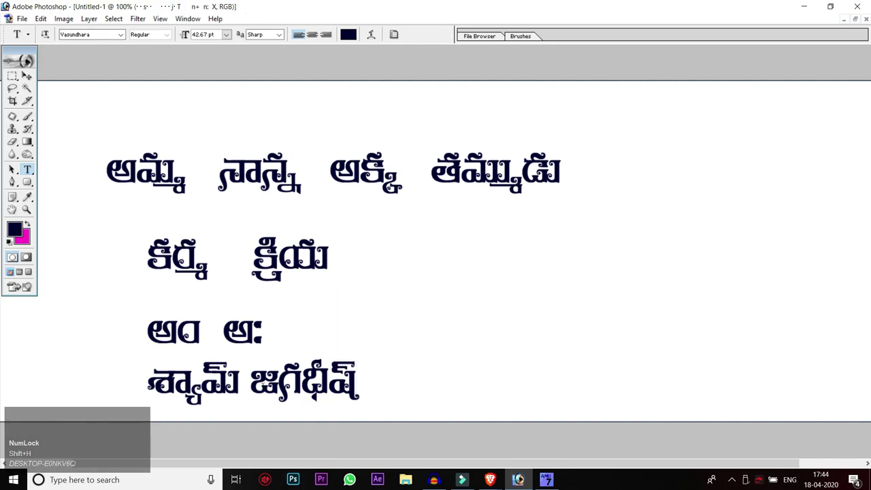